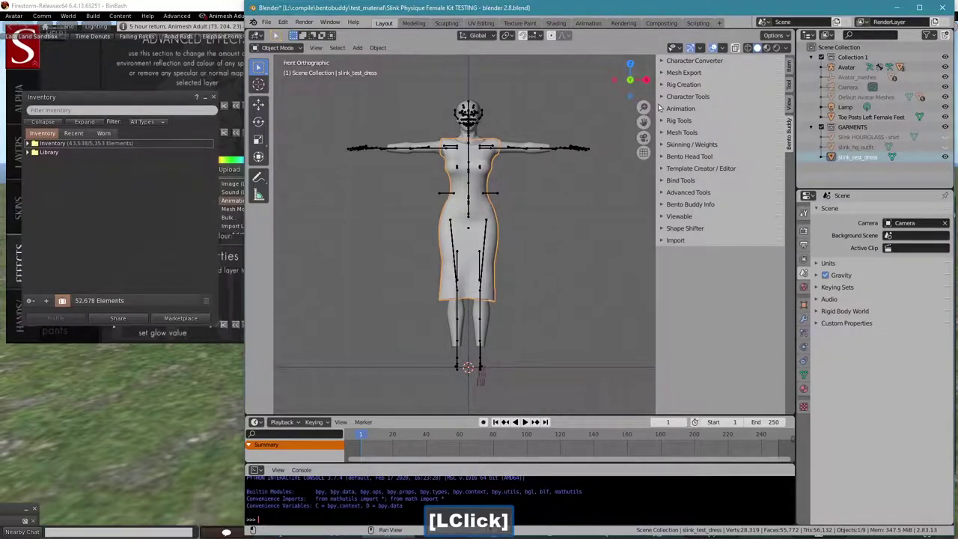
Step: Lock the selected dress as the garment in Bento Buddy's skinning panel
{"action": "left_click", "coordinate": [661, 148]}
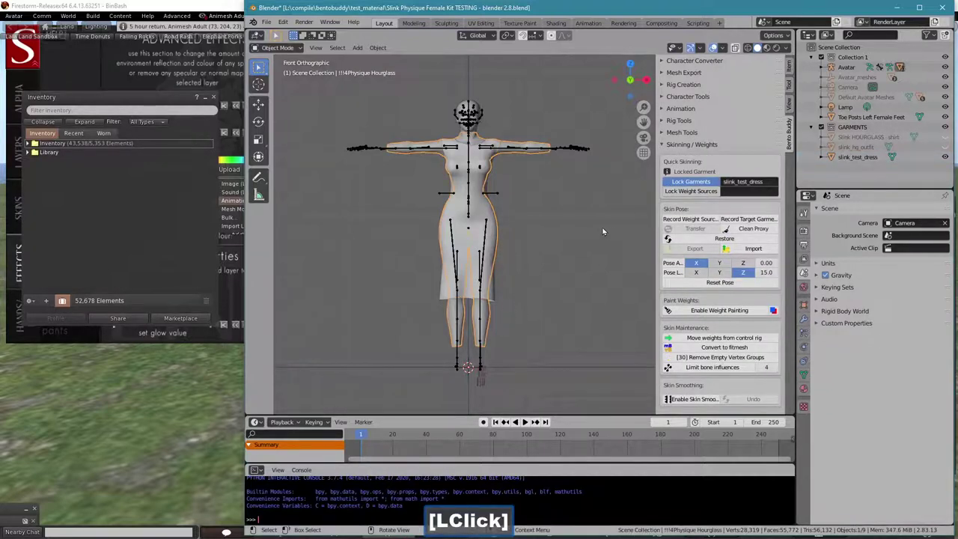
Step: Lock the Hourglass body as weight source, then test-rotate shoulder and torso bones and cancel back to T-pose
{"action": "left_click", "coordinate": [672, 195]}
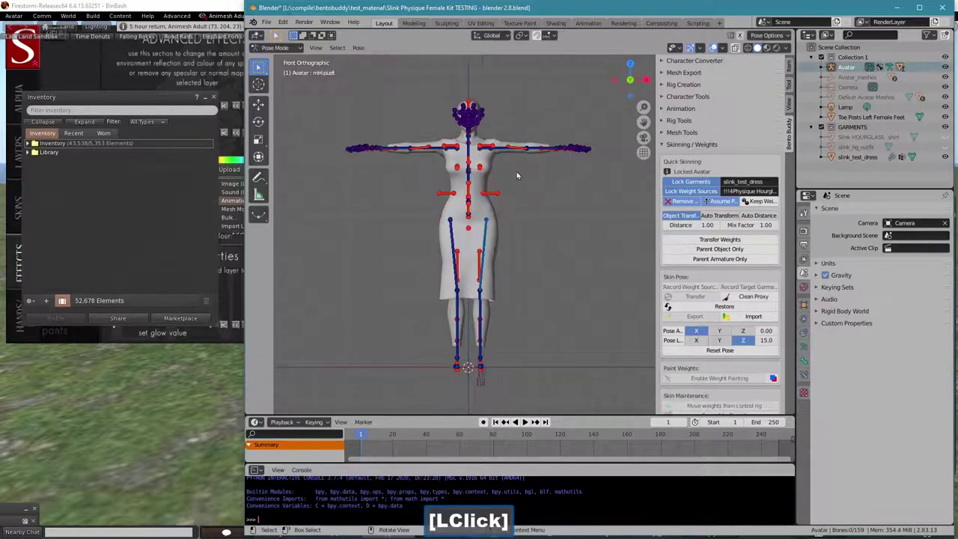
{"action": "key", "text": "r"}
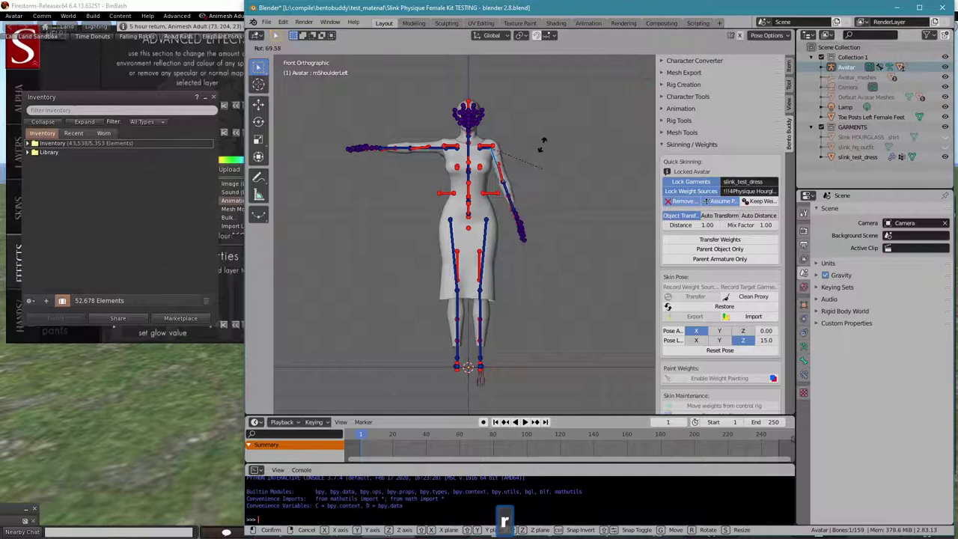
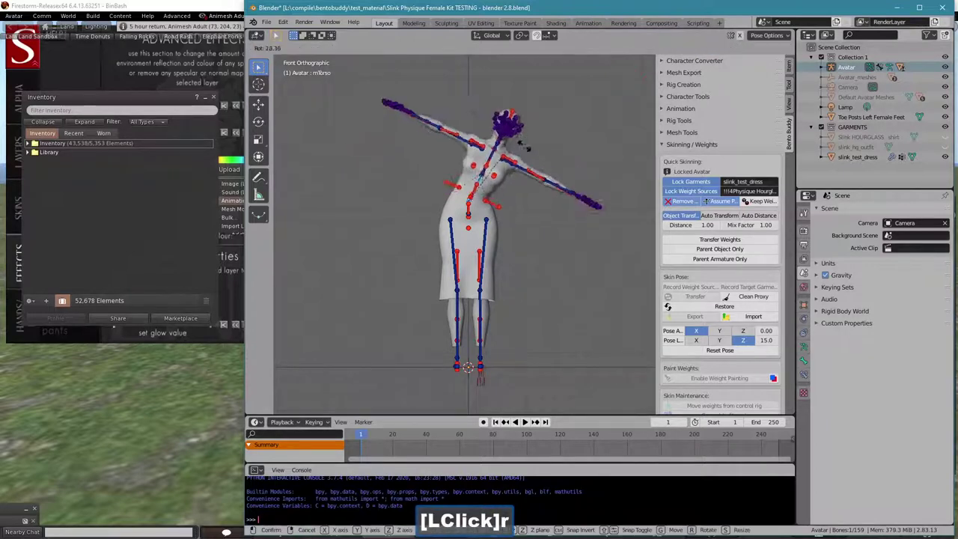
{"action": "right_click", "coordinate": [448, 524]}
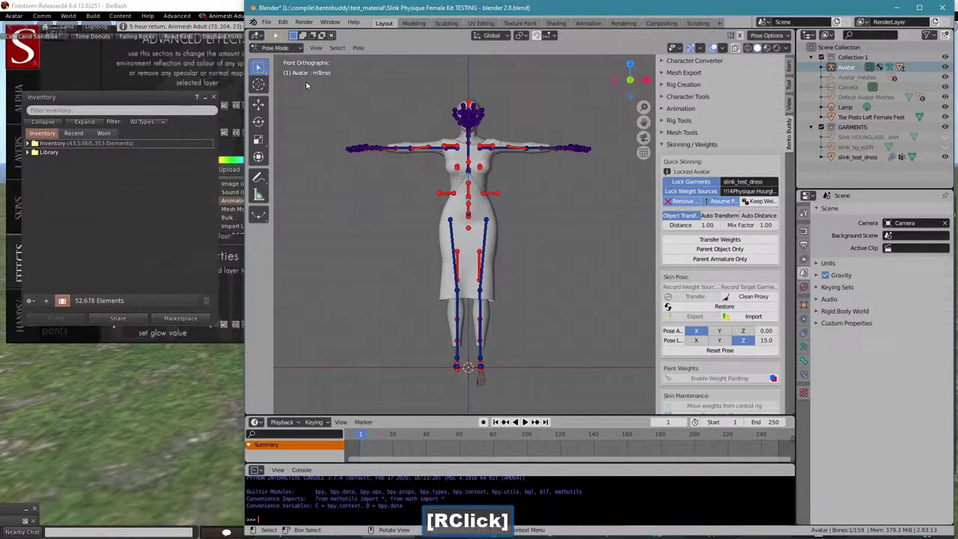
Step: Export the skinned dress for SL as a_test.dae via the DAE / Collada exporter
{"action": "left_click", "coordinate": [435, 528]}
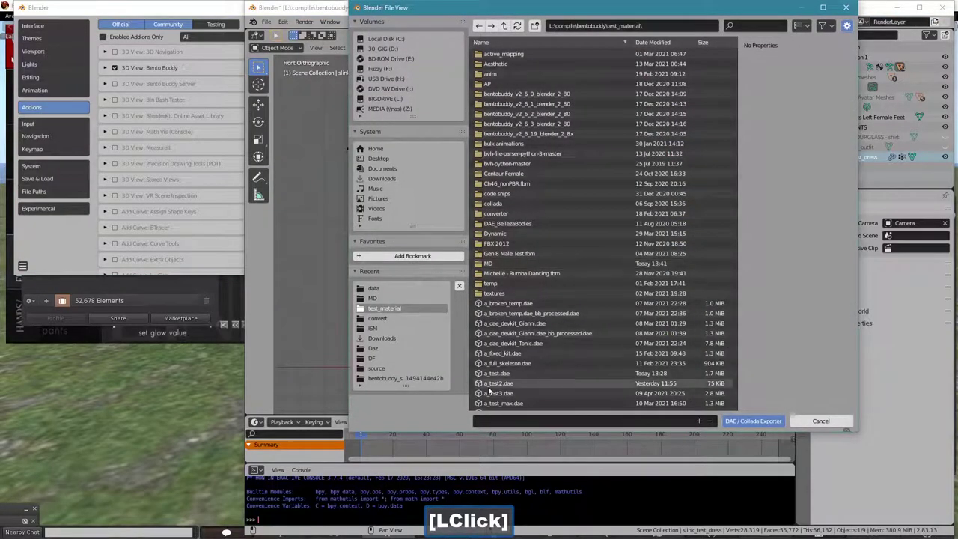
{"action": "left_click", "coordinate": [522, 376]}
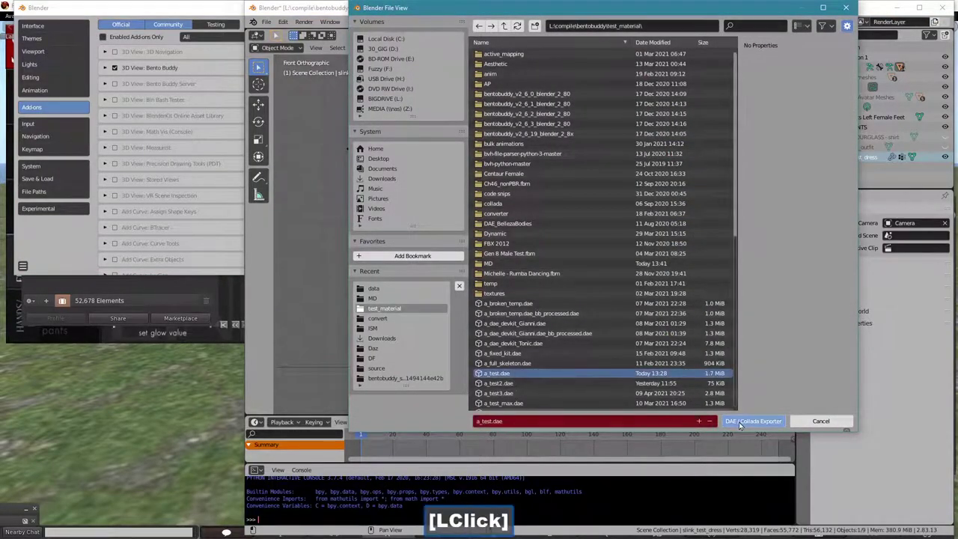
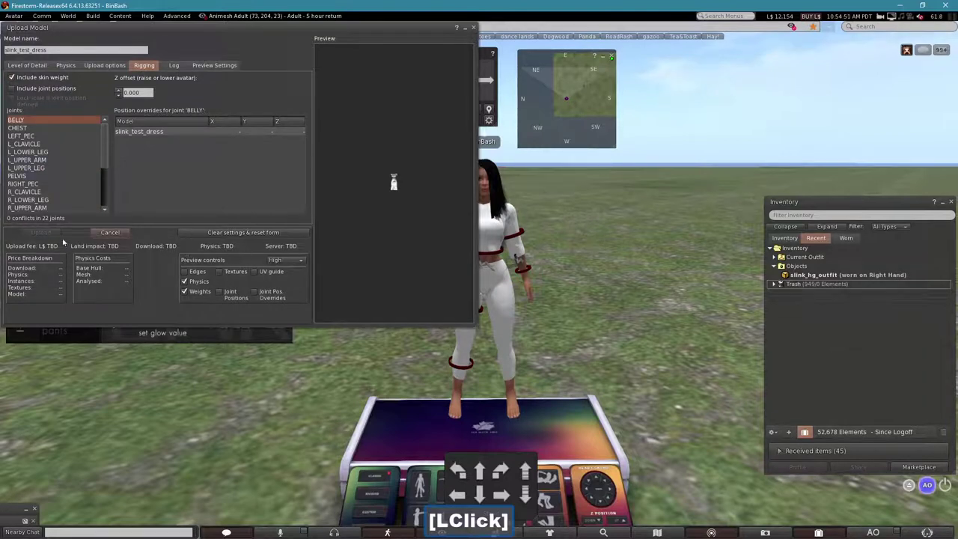
Step: Calculate weights and fee for slink_test_dress with skin weights included, giving L$11 and 0.995 land impact
{"action": "left_click", "coordinate": [53, 237]}
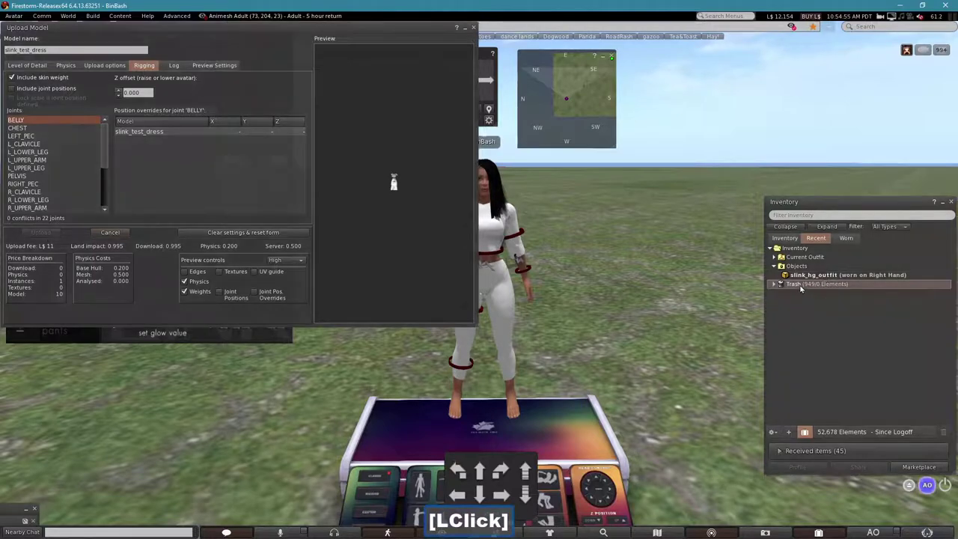
Step: Wear the uploaded slink_test_dress from Recent inventory and take off slink_hg_outfit
{"action": "right_click", "coordinate": [806, 270]}
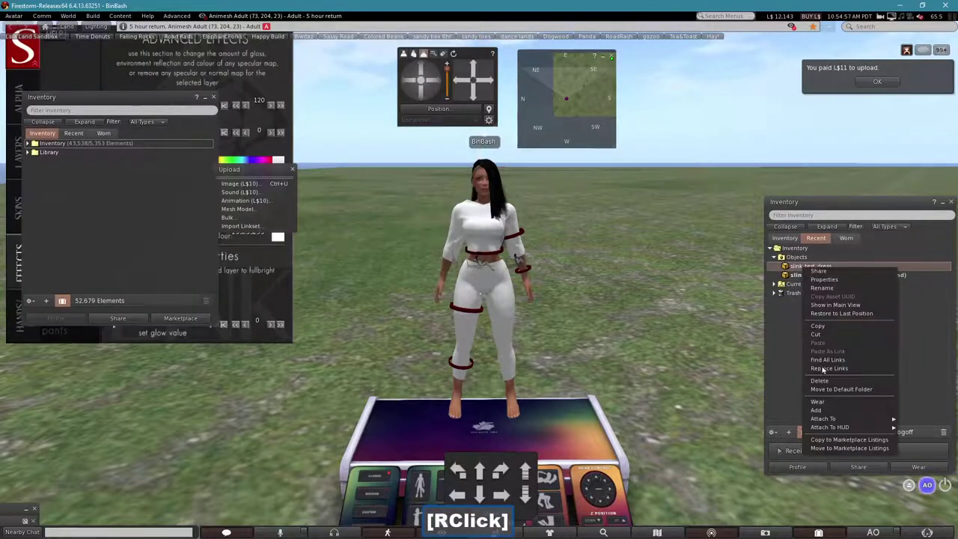
{"action": "left_click", "coordinate": [819, 413]}
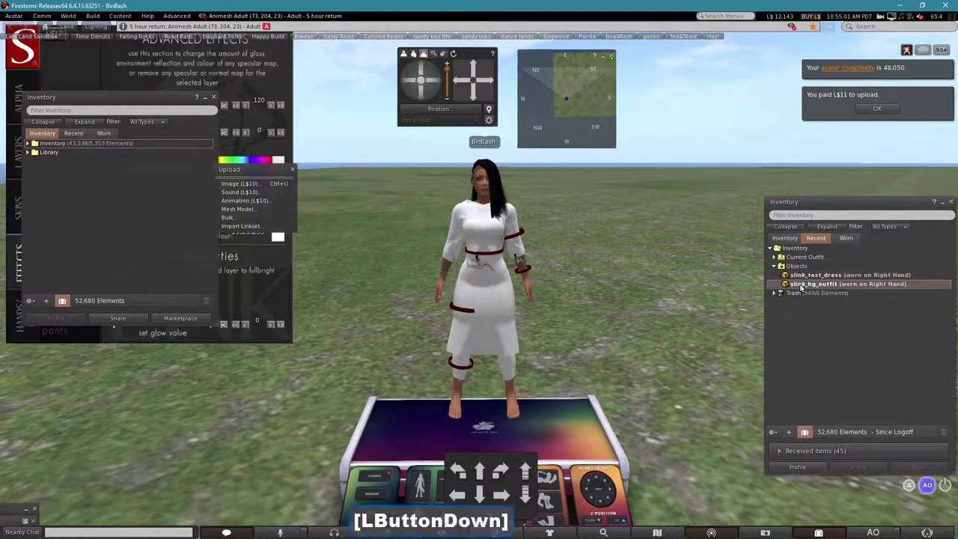
{"action": "left_click", "coordinate": [801, 288]}
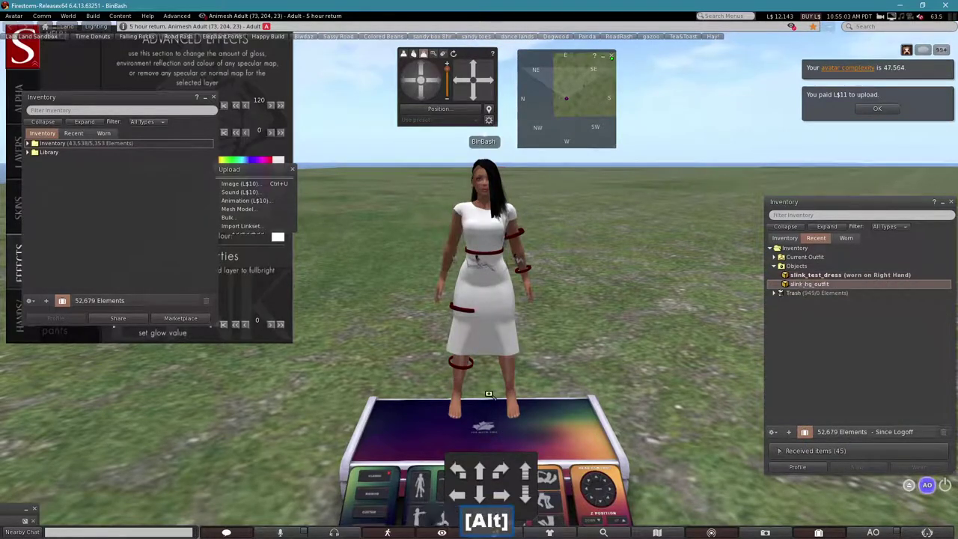
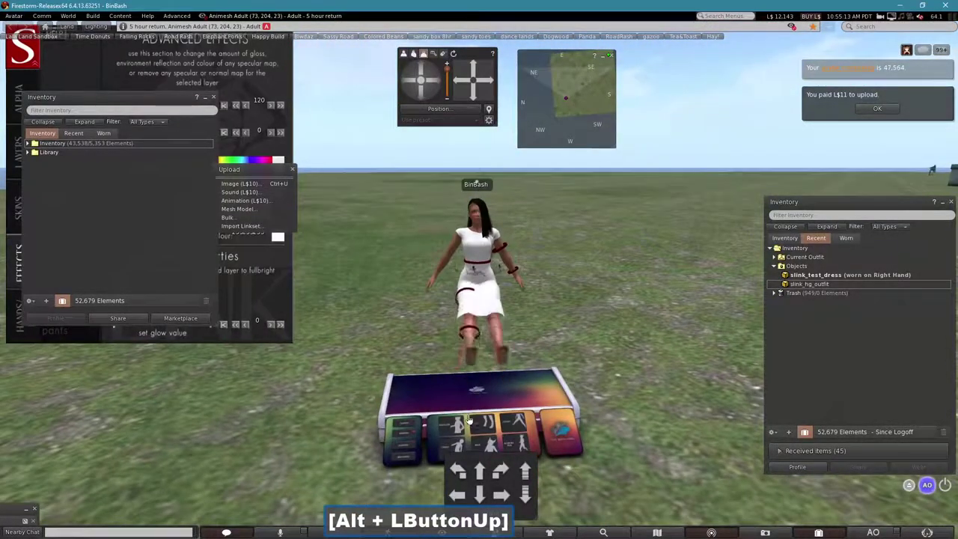
Step: Play a different pose from the pose stand HUD to watch the dress follow the body
{"action": "left_click", "coordinate": [463, 447]}
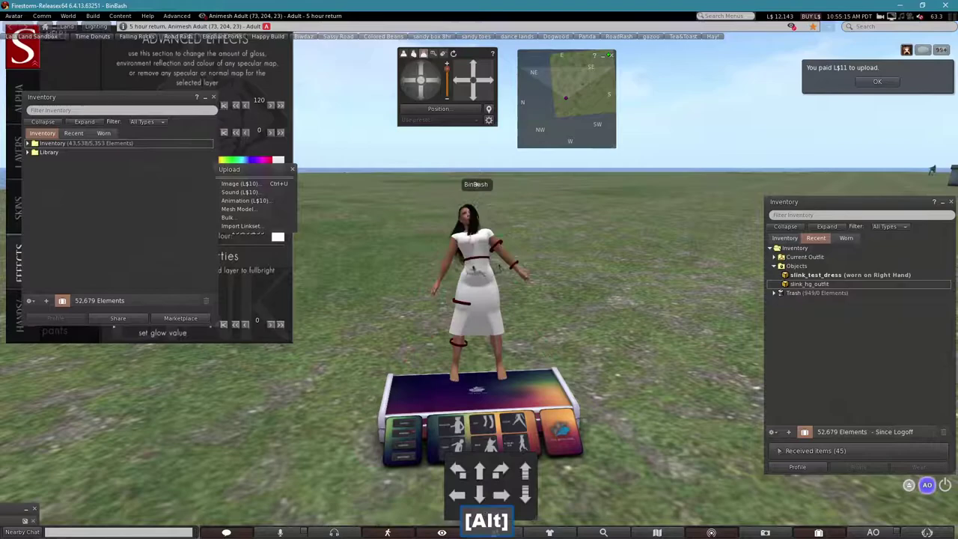